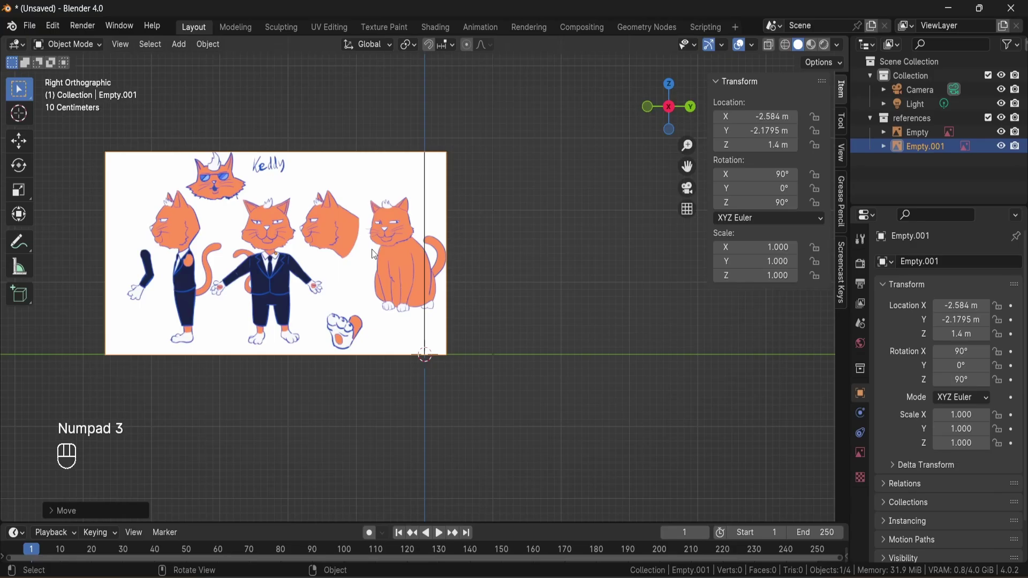
# Add a cat reference image and slide it sideways along the Y axis.
pyautogui.click(369, 241)
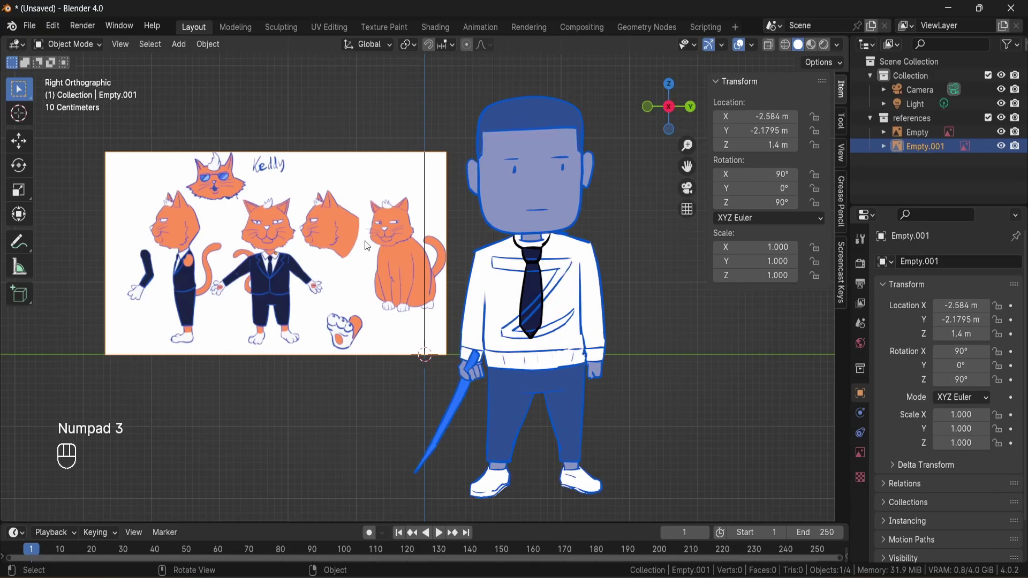
pyautogui.press('g')
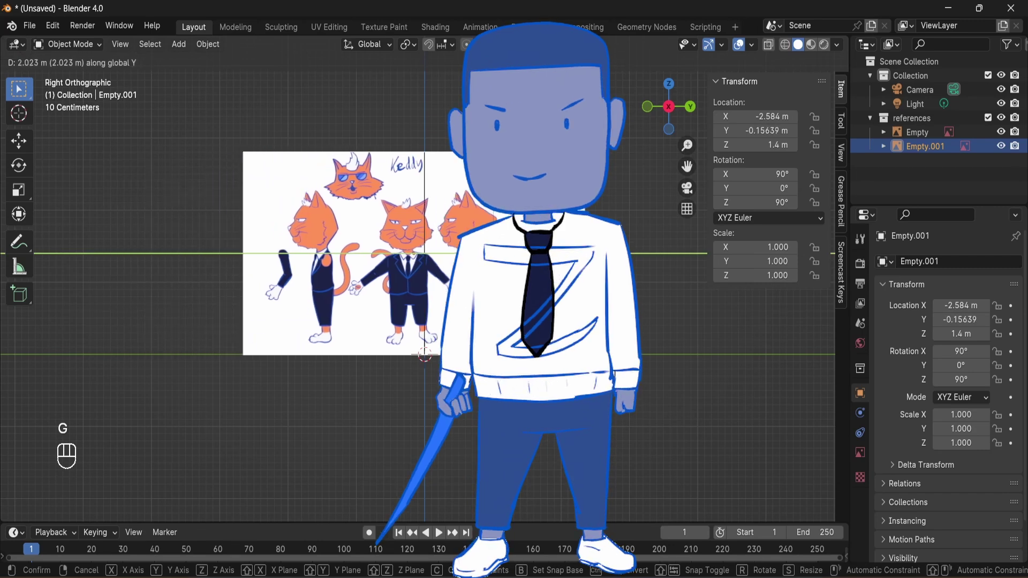
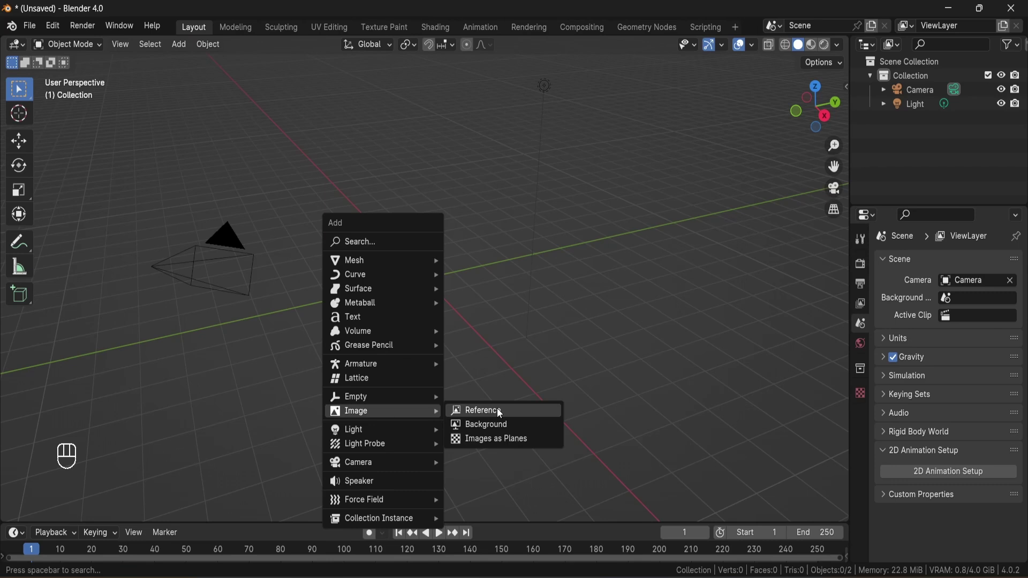
# Rotate the front reference upright, duplicate it as a profile reference and place it perpendicular.
pyautogui.press('KP_Decimal')
pyautogui.press('r')
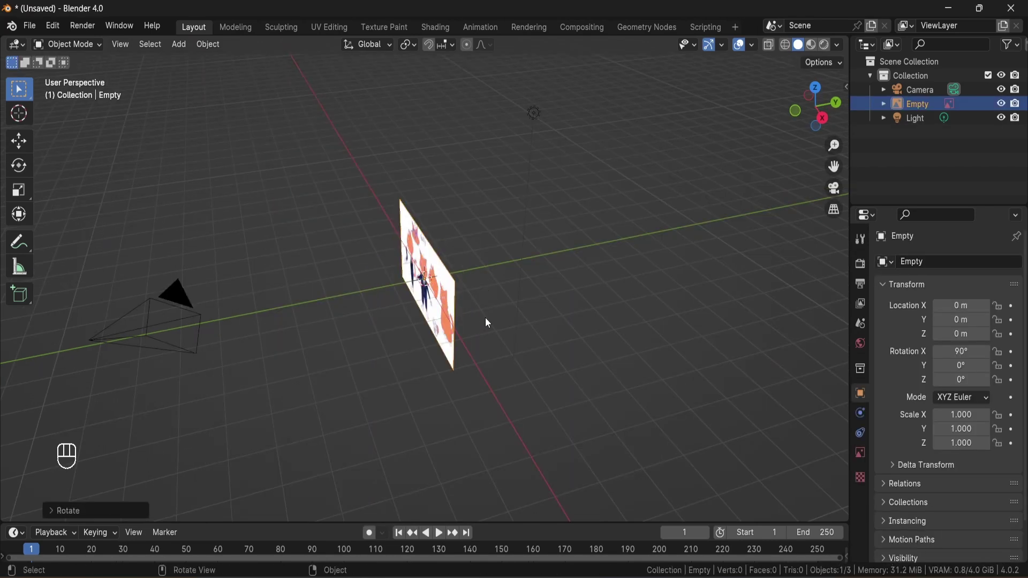
pyautogui.press('KP_1')
pyautogui.press('KP_Decimal')
pyautogui.press('shift+d')
pyautogui.press('g')
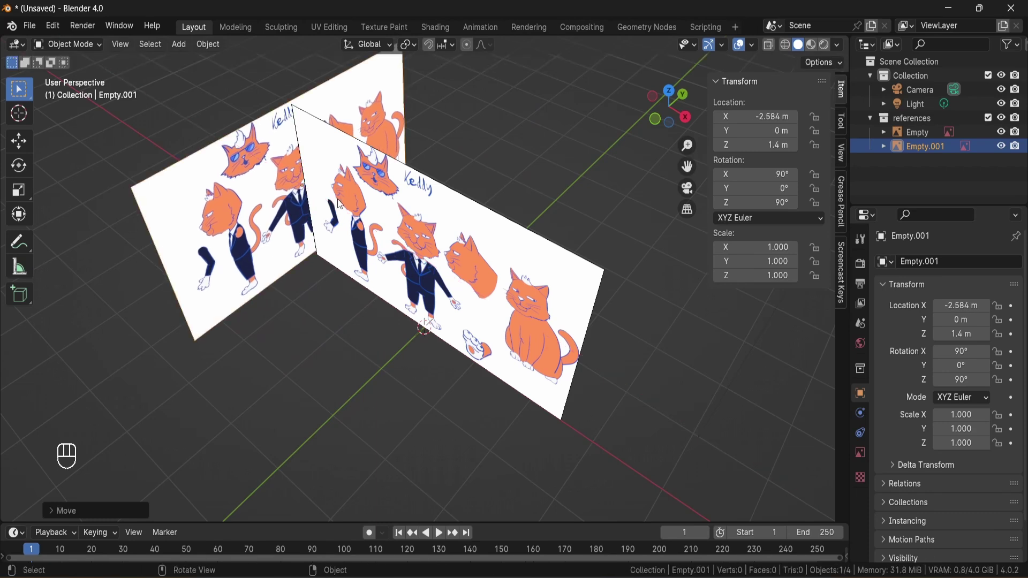
pyautogui.press('KP_1')
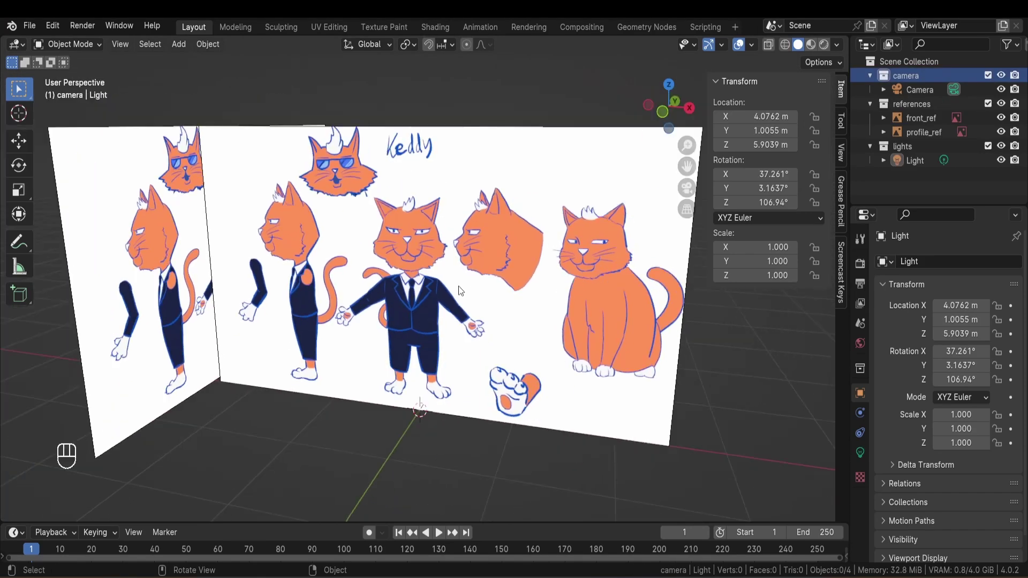
pyautogui.press('shift+a')
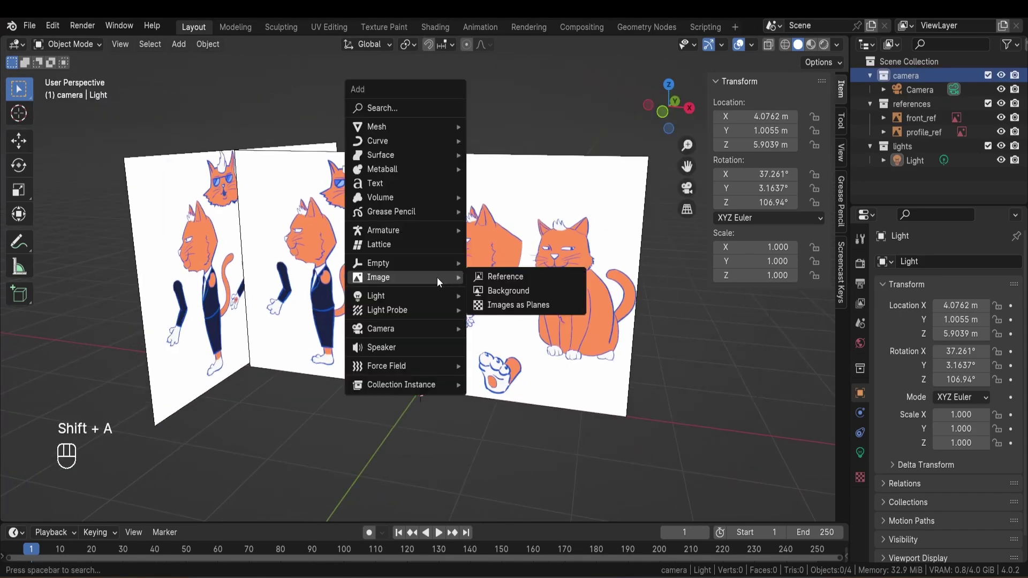
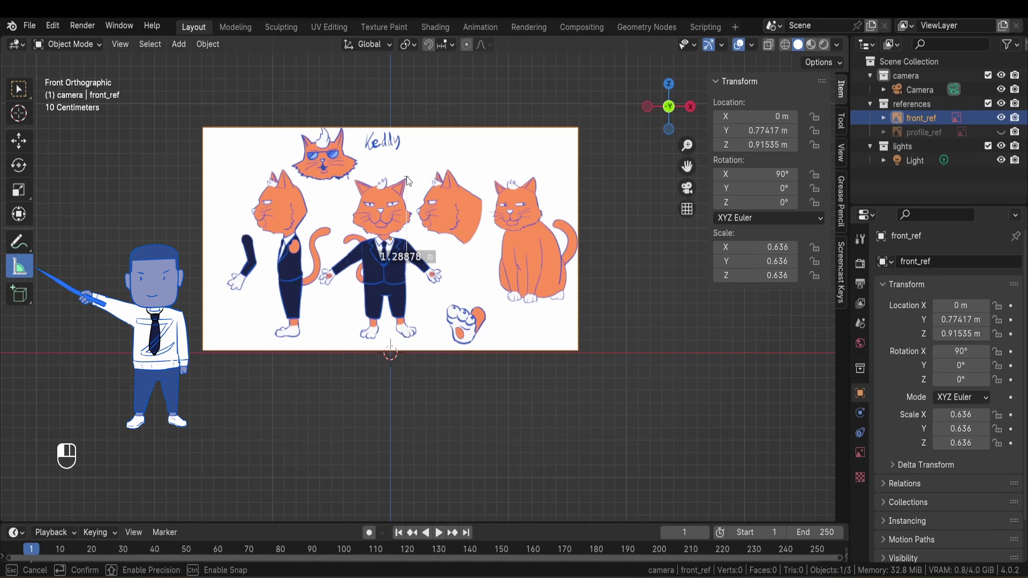
# Set front_ref opacity to about 0.349 and lower it to line up with the origin.
pyautogui.middleClick(382, 237)
pyautogui.moveTo(423, 219); pyautogui.dragTo(307, 227)
pyautogui.press('KP_3')
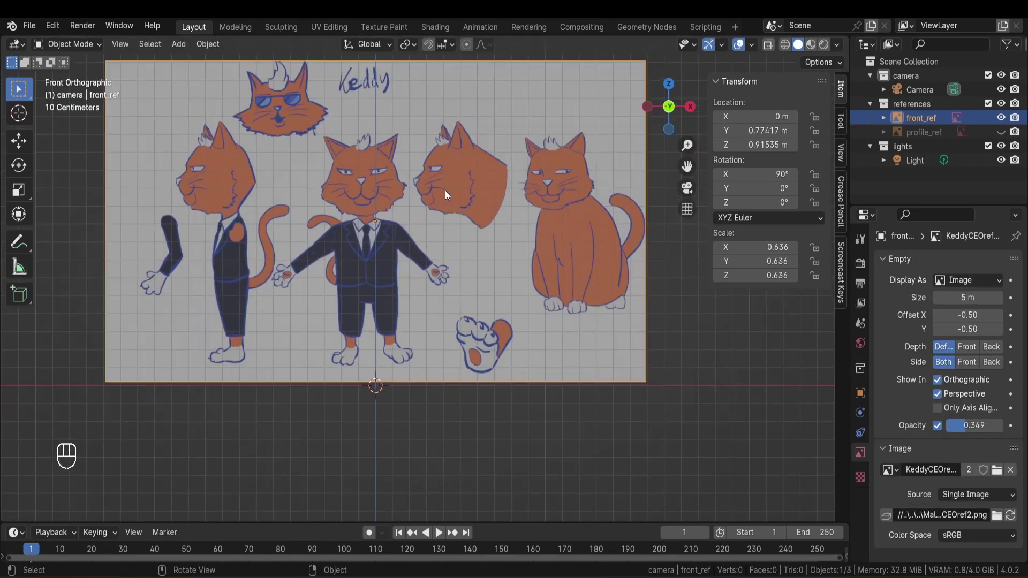
pyautogui.press('g')
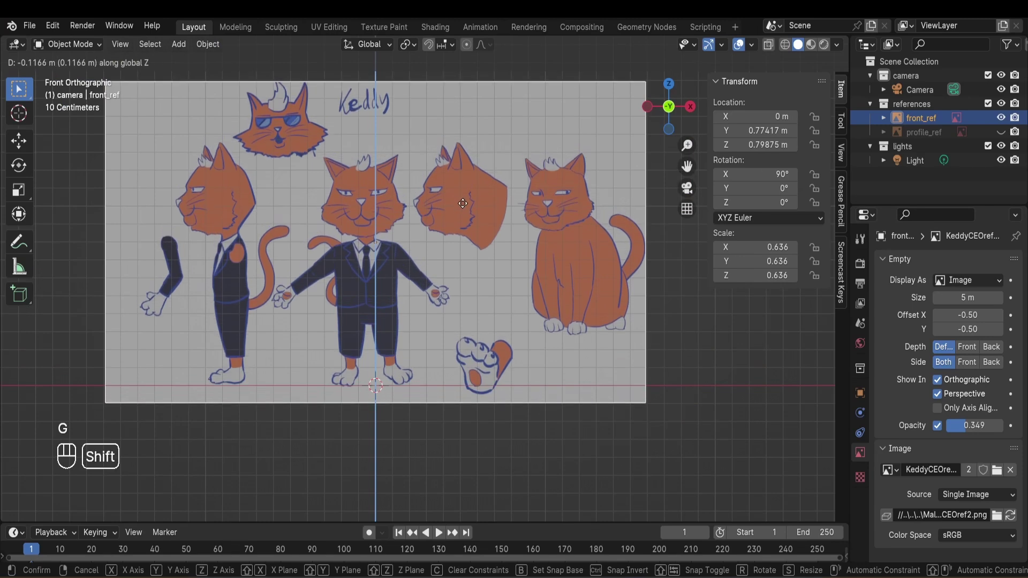
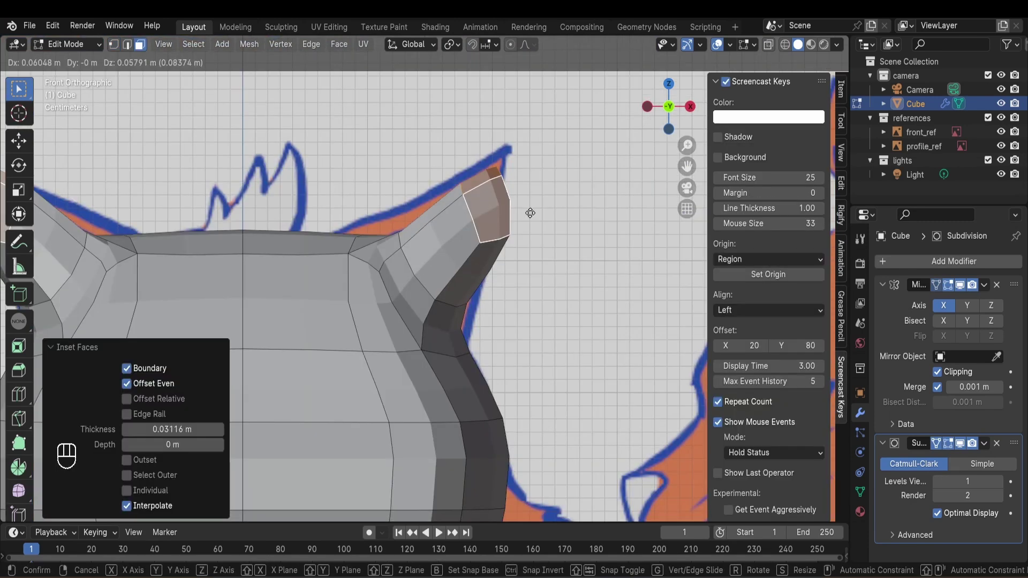
# Insert an edge loop across the cat head and slide the loops along it.
pyautogui.press('ctrl+r')
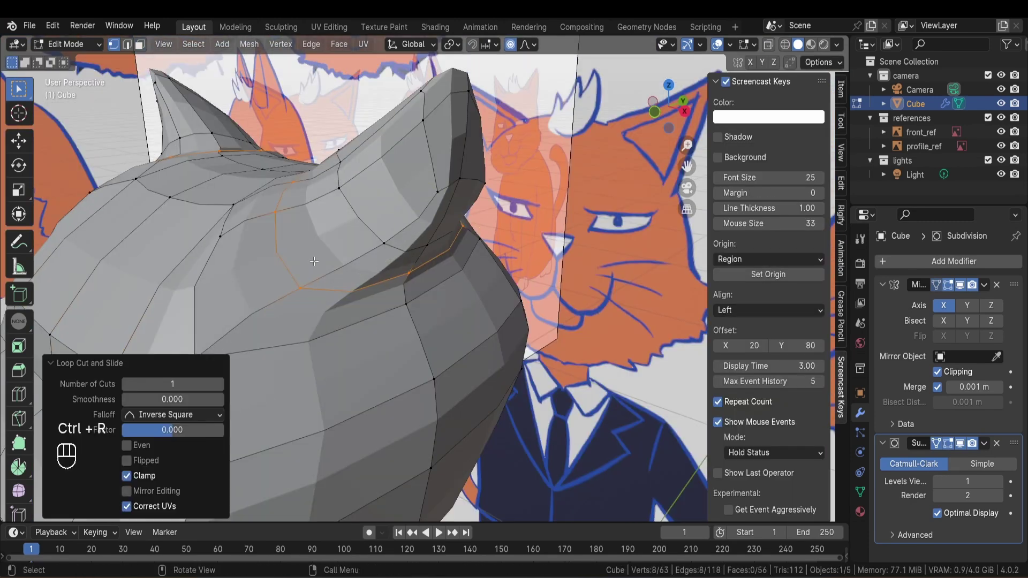
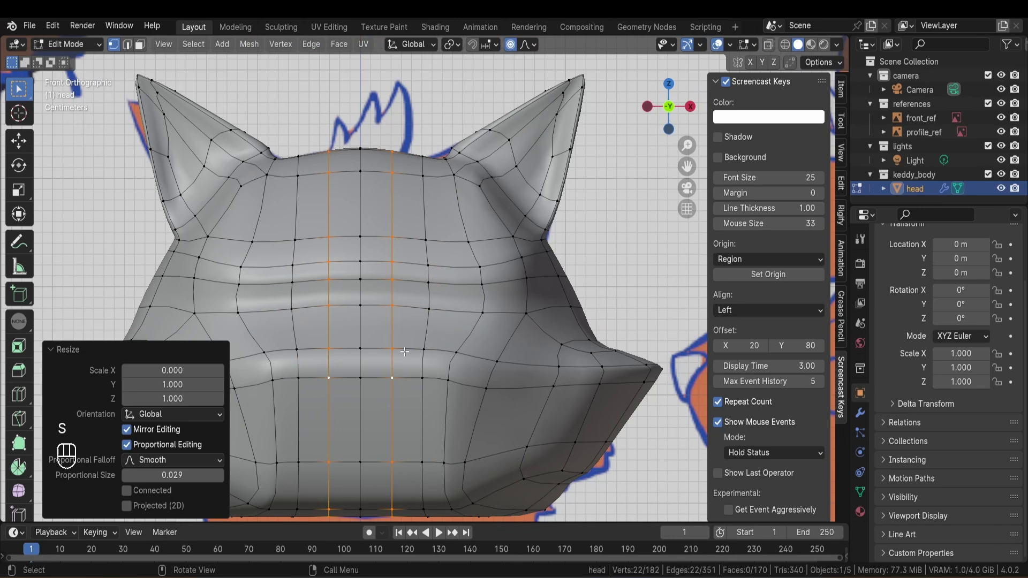
pyautogui.press('g')
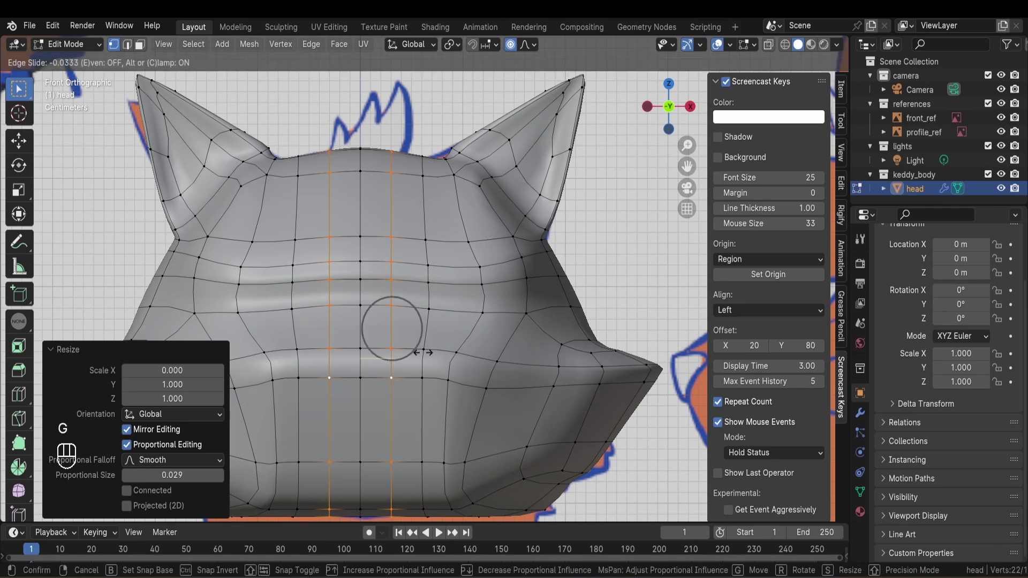
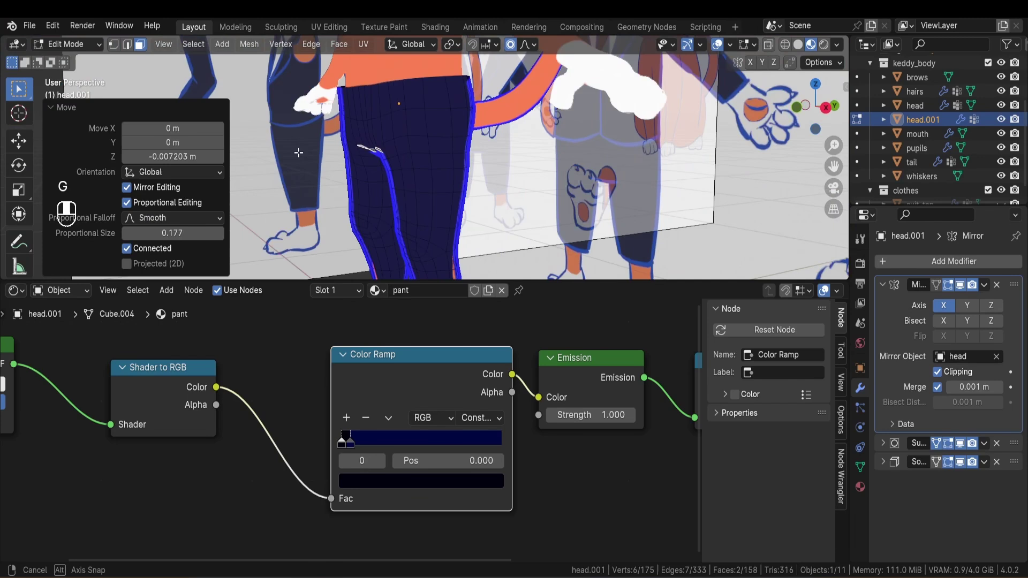
# Adjust the tie outline, then pull the view back to show the whole suited cat.
pyautogui.press('g')
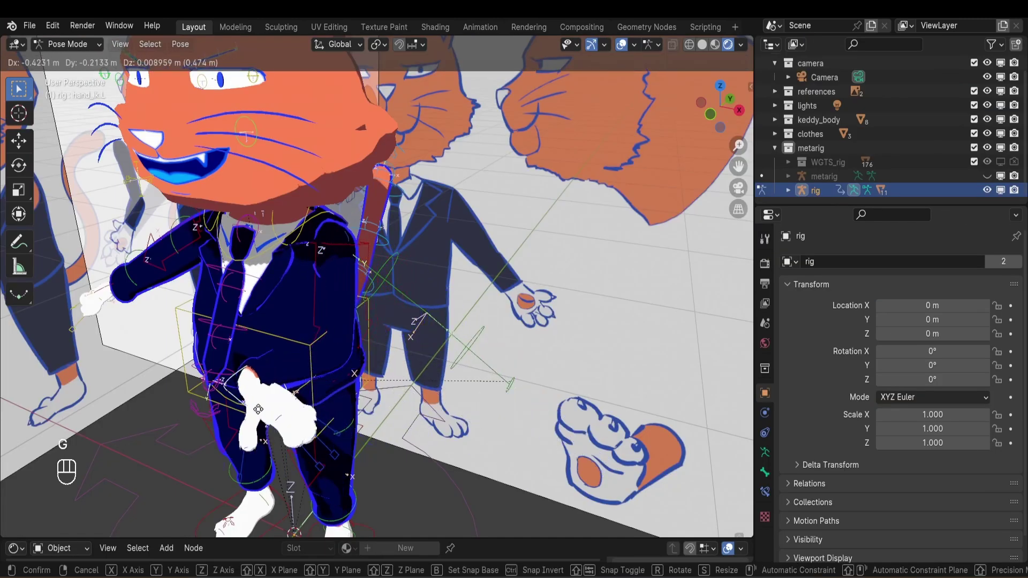
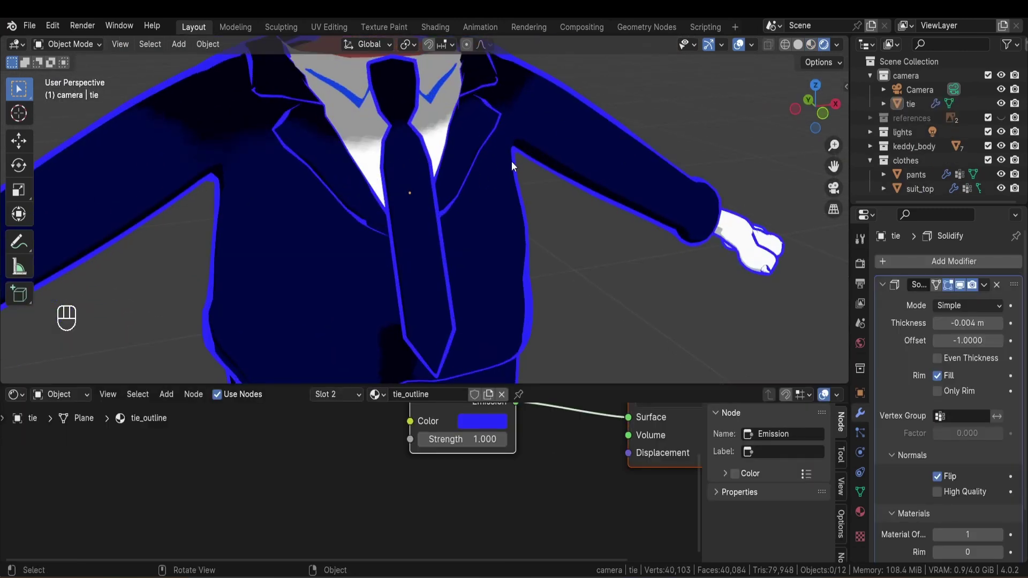
pyautogui.moveTo(515, 157); pyautogui.dragTo(390, 162)
pyautogui.moveTo(450, 201); pyautogui.dragTo(475, 207)
# Move the metarig hand bone into the cat's paw from front and side views.
pyautogui.press('KP_3')
pyautogui.press('KP_1')
pyautogui.press('g')
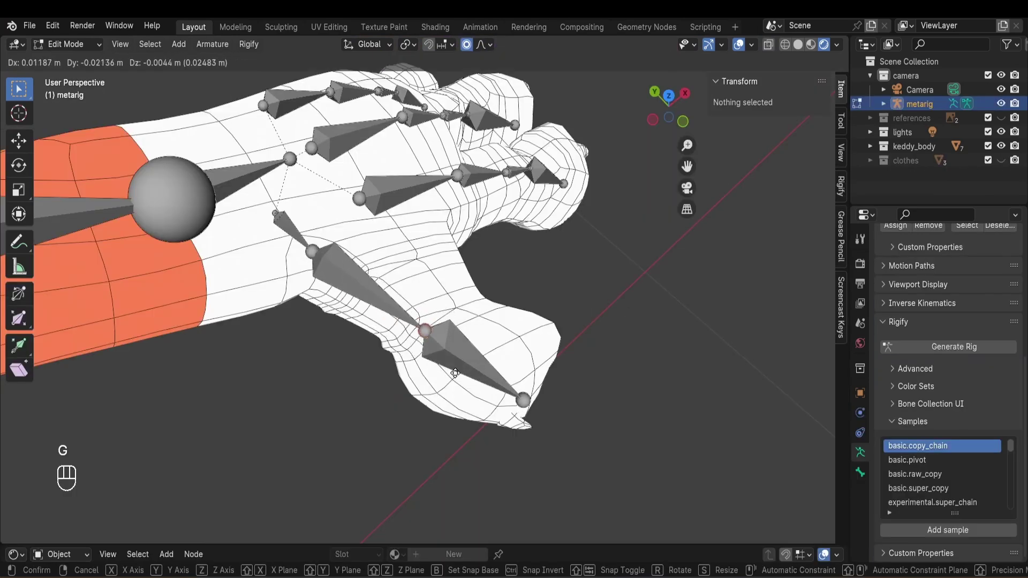
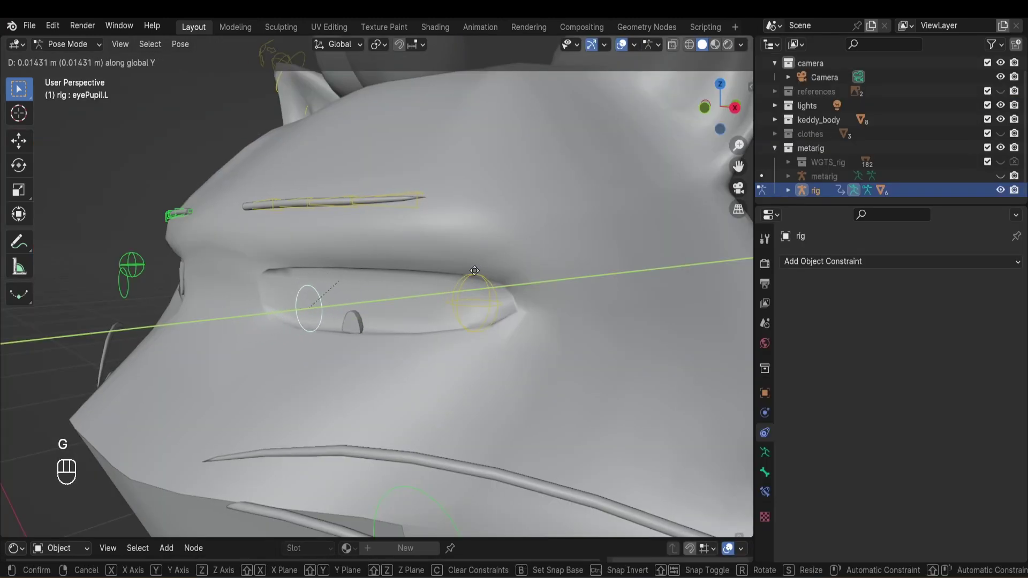
# In Pose Mode test a face control and lift the body control vertically.
pyautogui.press('r')
pyautogui.press('ctrl+Tab')
pyautogui.press('g')
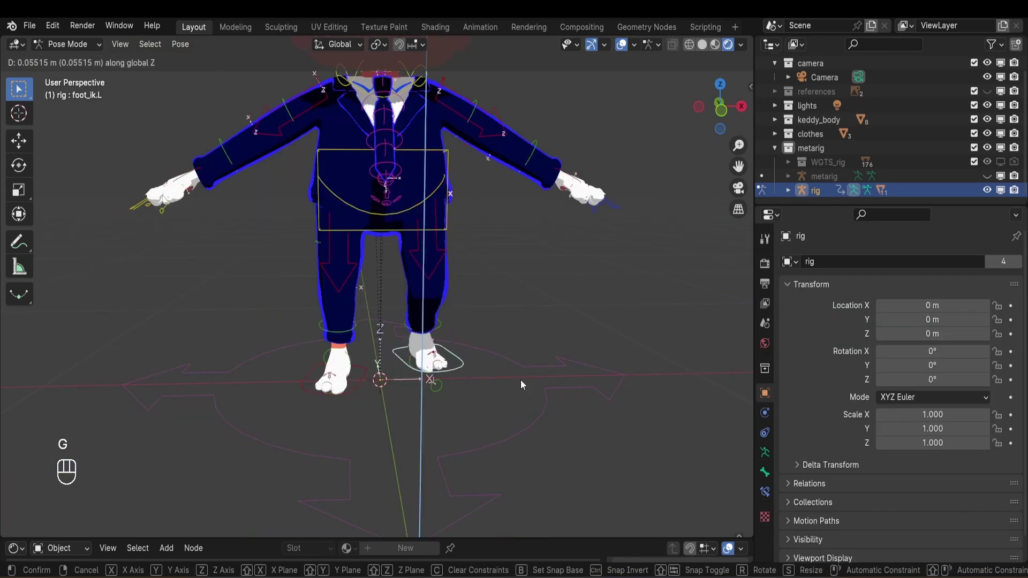
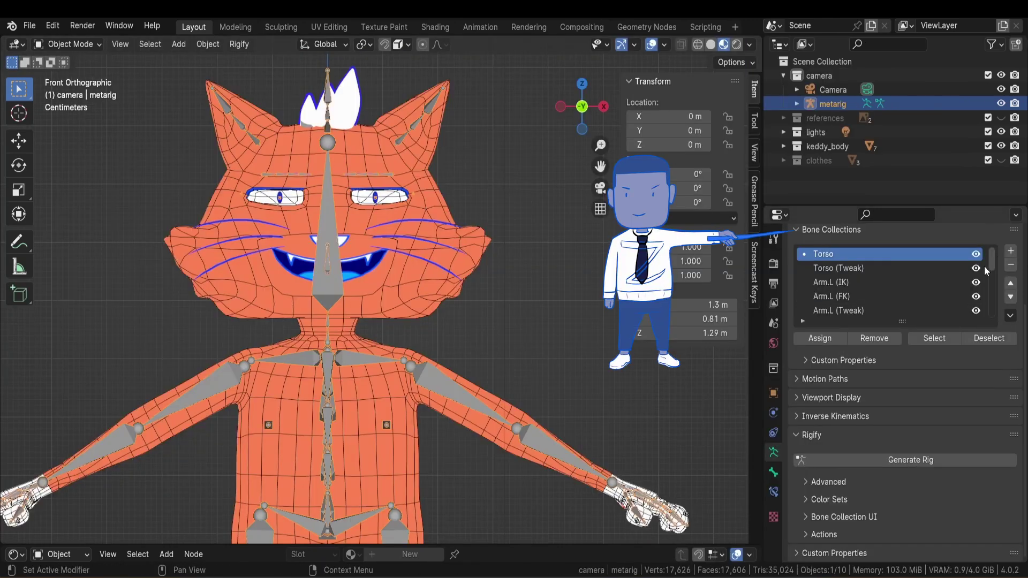
# Toggle bone collection entries in the Rigify Bone Collection UI panel.
pyautogui.click(1019, 232)
pyautogui.click(1019, 232)
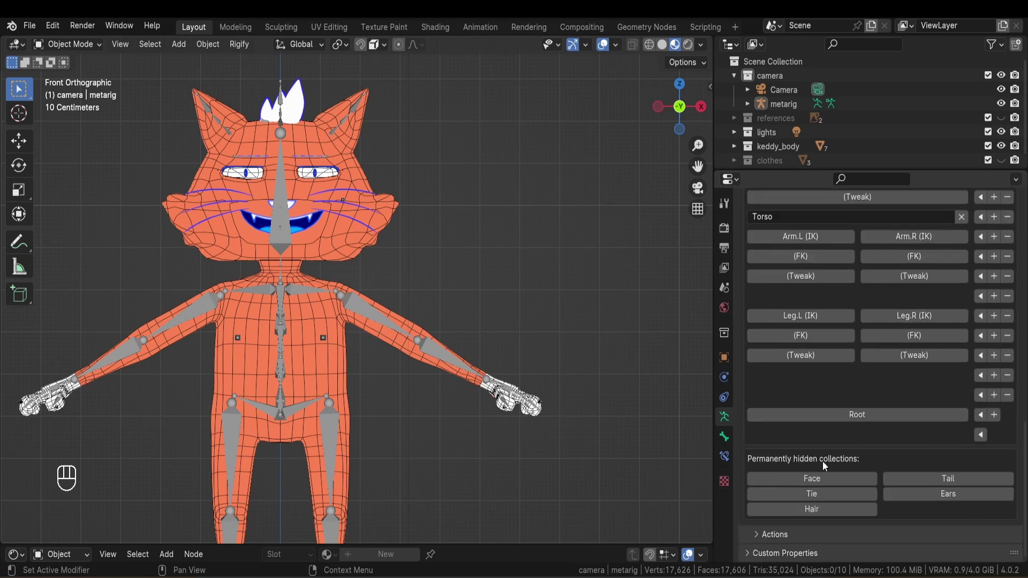
# Add the spines.basic_tail sample and move and rotate it onto the cat's tail.
pyautogui.moveTo(824, 483); pyautogui.dragTo(947, 489)
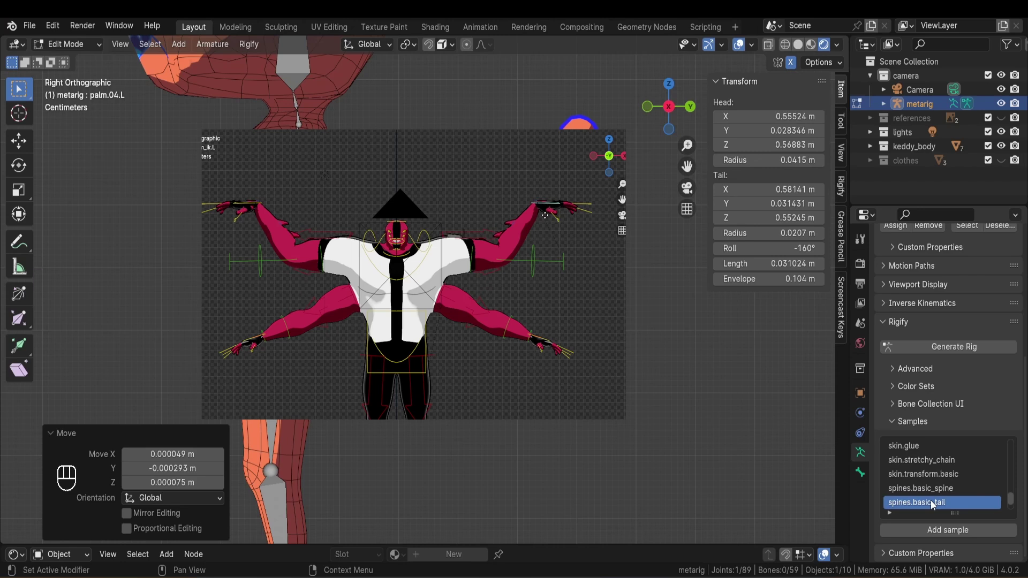
pyautogui.click(930, 532)
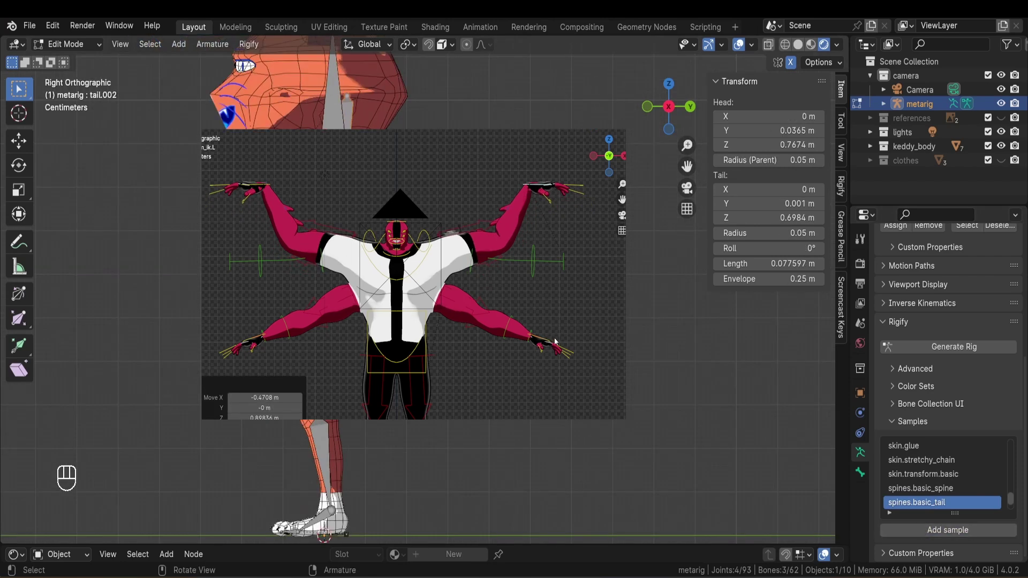
pyautogui.press('g')
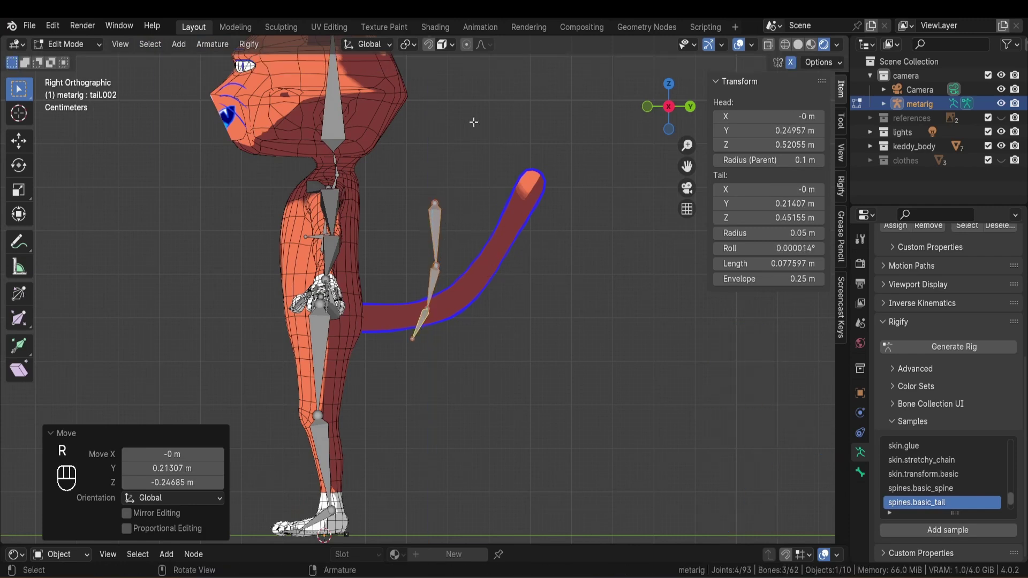
pyautogui.press('r')
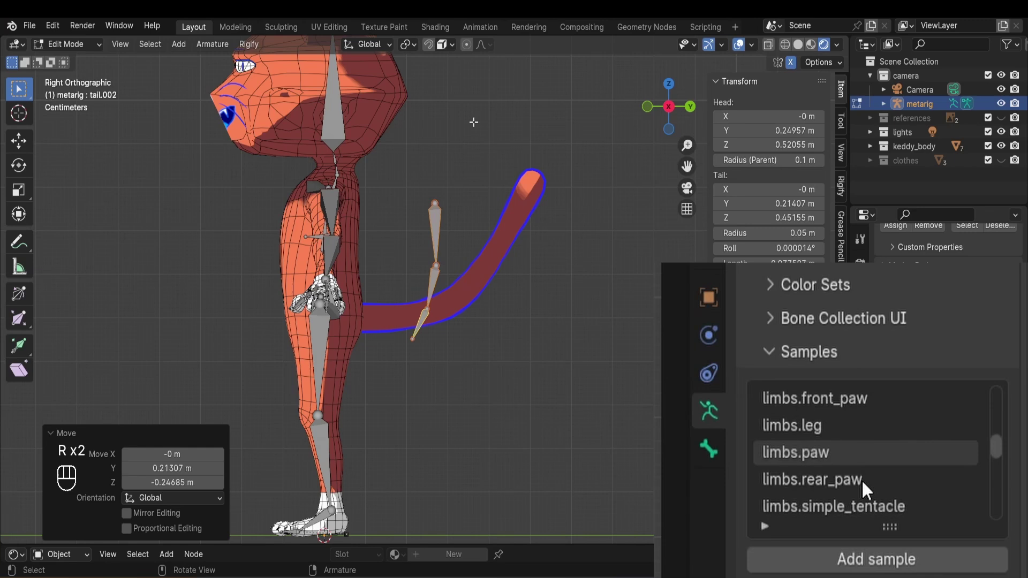
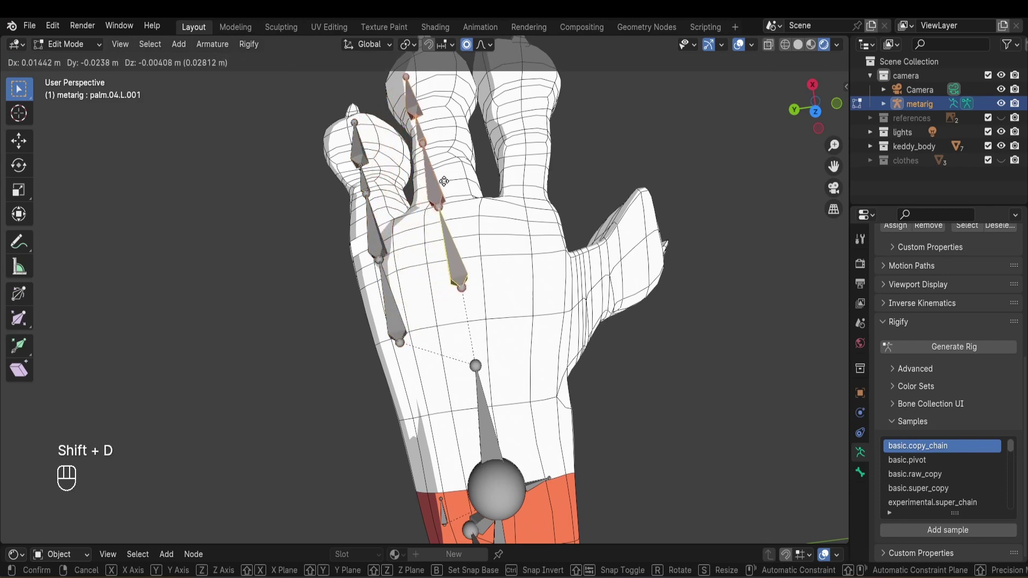
# Adjust a finger bone, then extrude a bone chain into the hair tuft.
pyautogui.press('g')
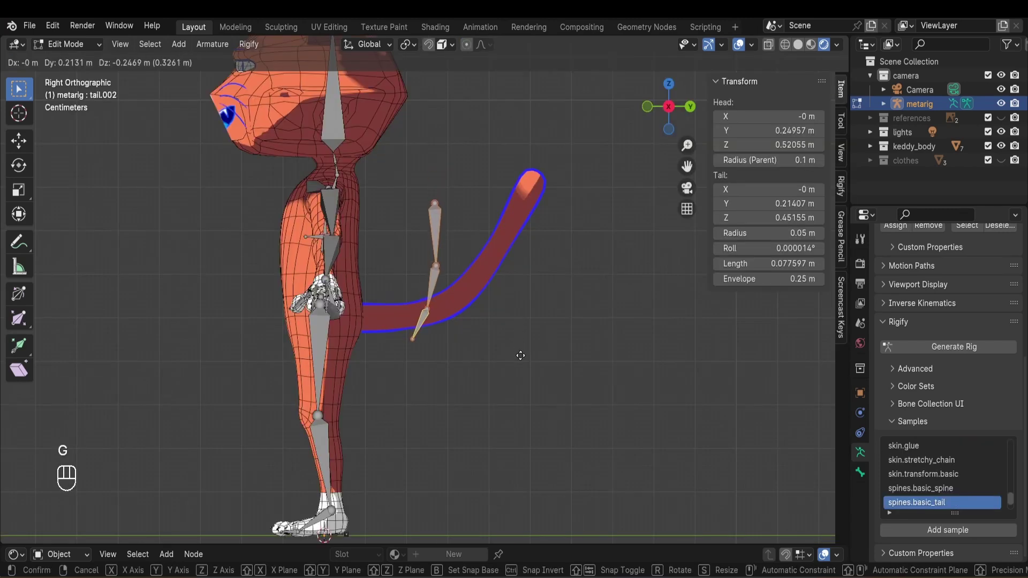
pyautogui.press('e')
pyautogui.press('g')
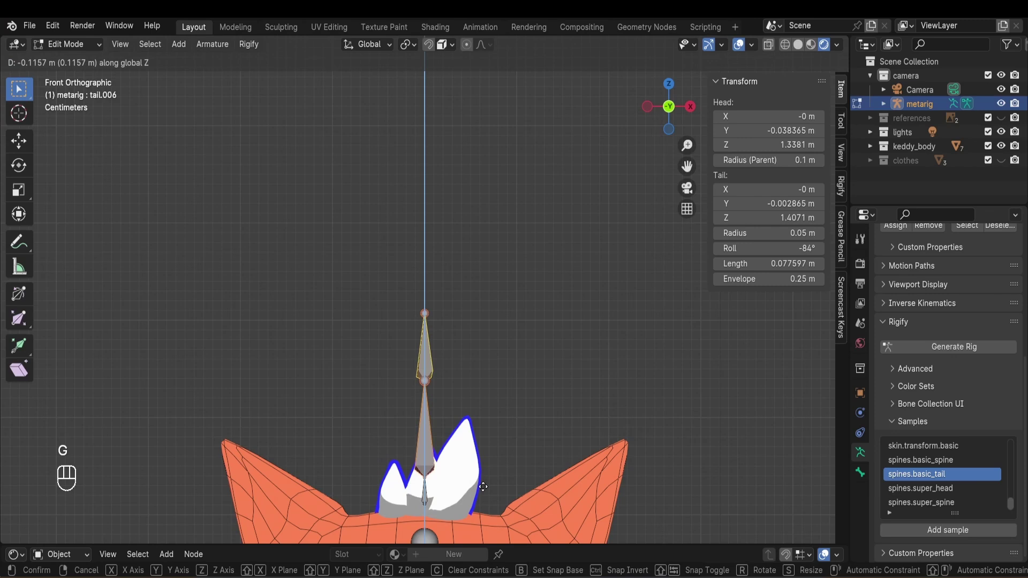
# Place a bone chain along the cat's ear from side and front views.
pyautogui.press('KP_3')
pyautogui.press('KP_1')
pyautogui.press('g')
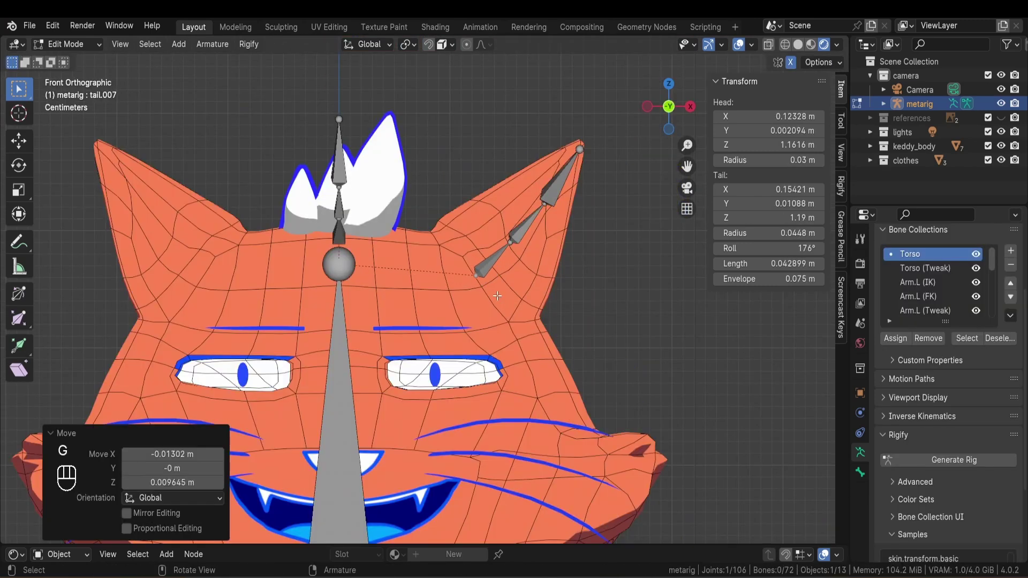
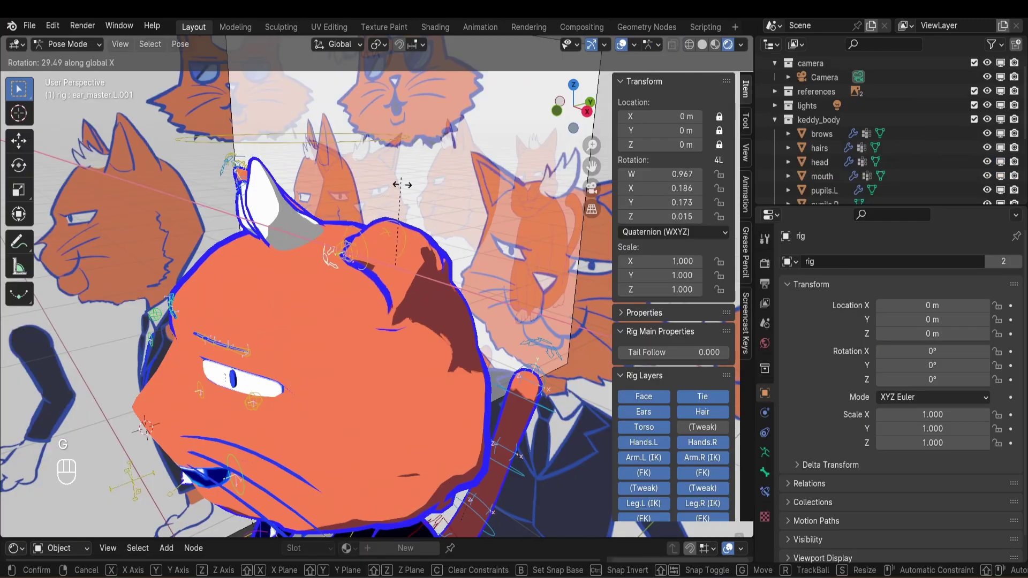
# Pose the tail, move the eye control to test the shape-key driver, and nudge a face control.
pyautogui.press('ctrl+Tab')
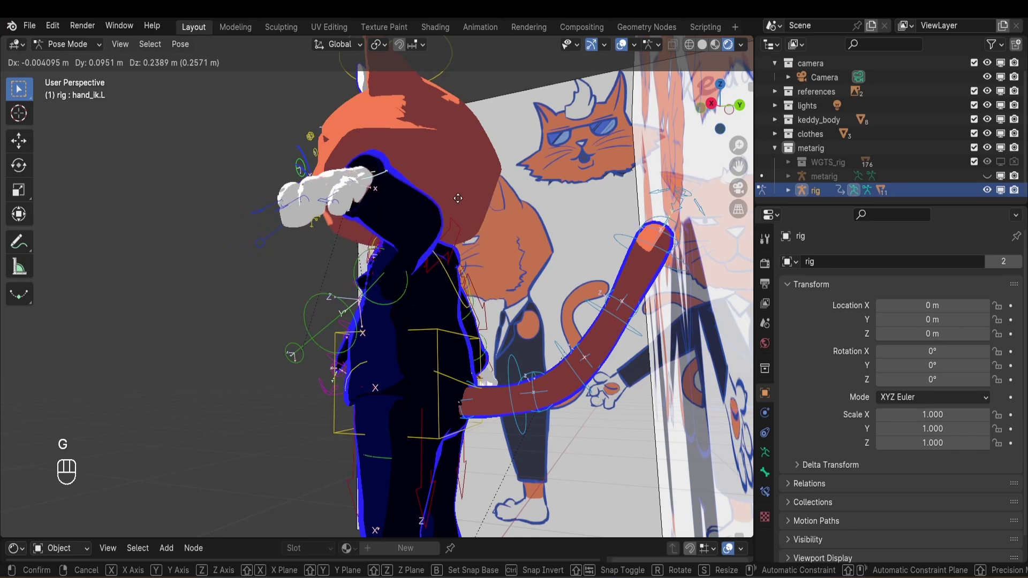
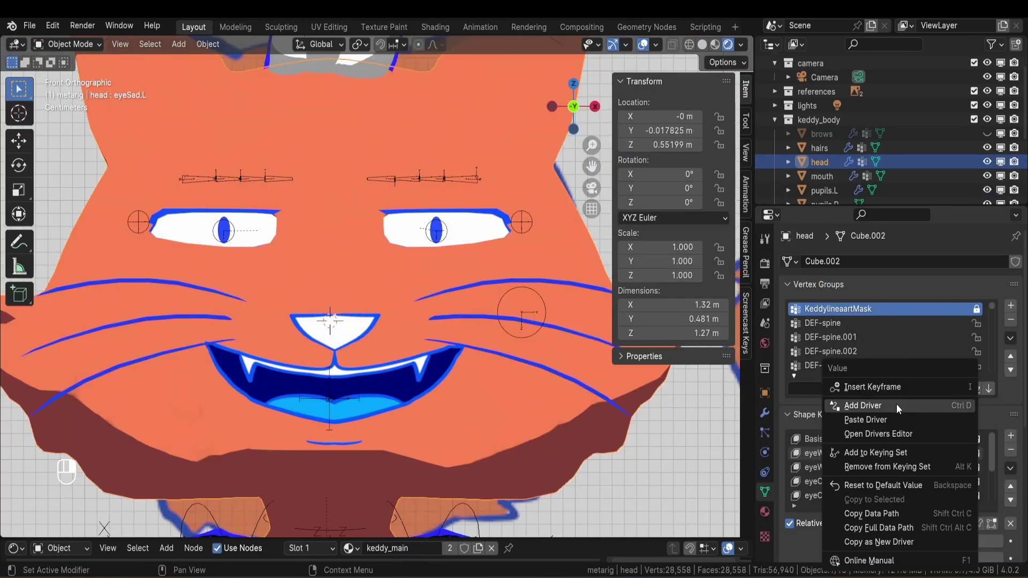
pyautogui.press('g')
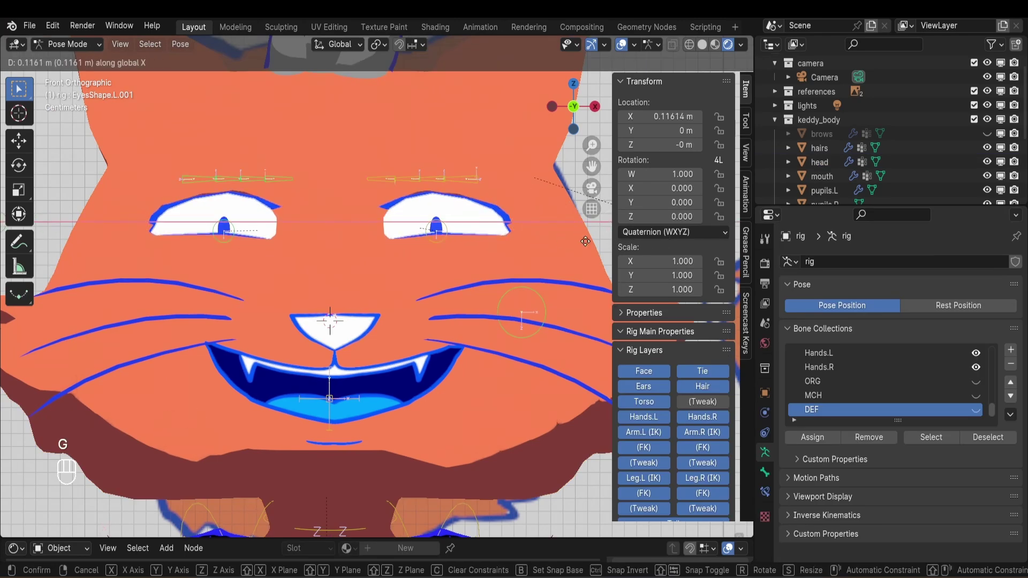
pyautogui.press('ctrl+Tab')
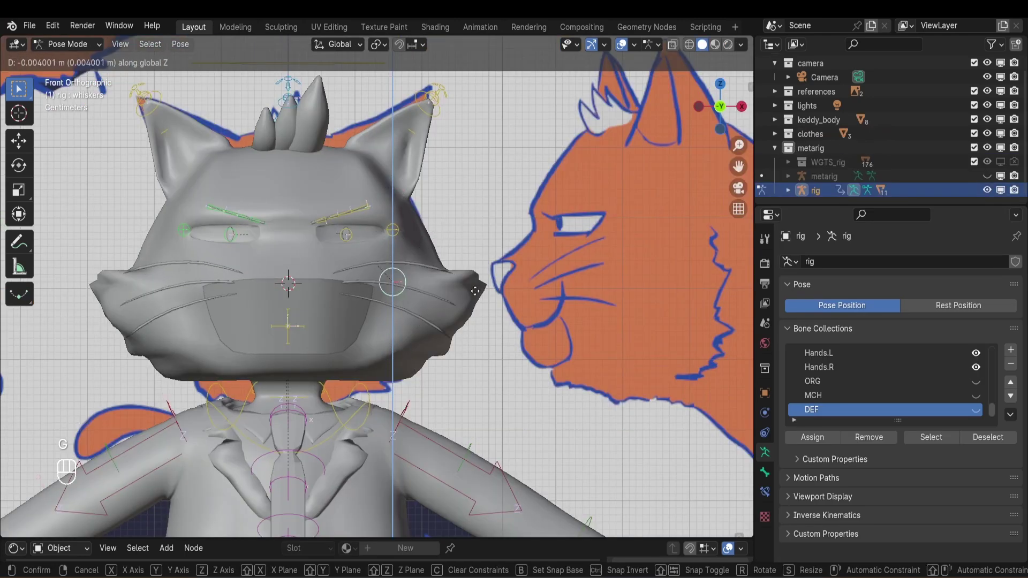